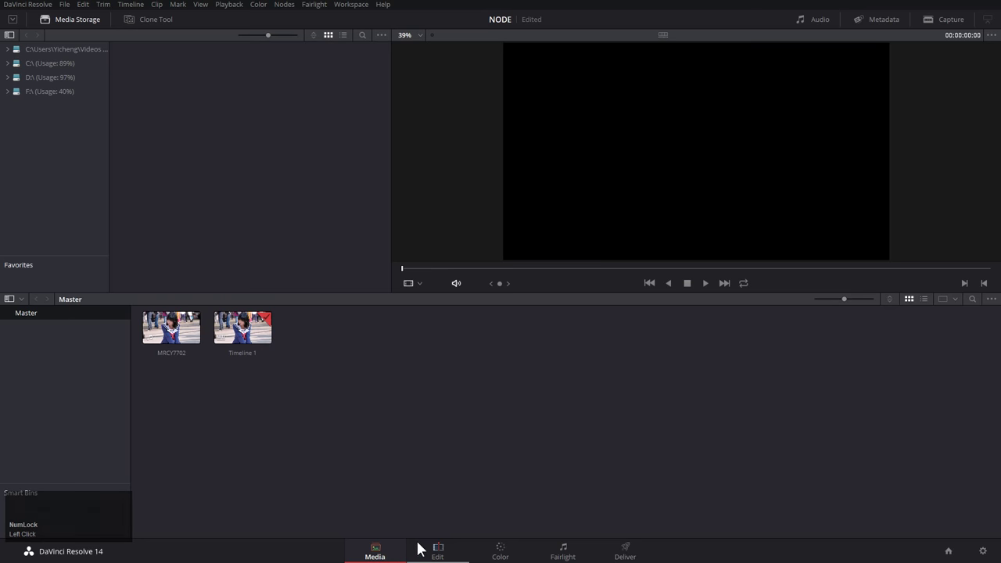
Switch from the Media page to the Edit page showing Timeline 1 with MRCY7702.
right_click(169, 328)
left_click(242, 180)
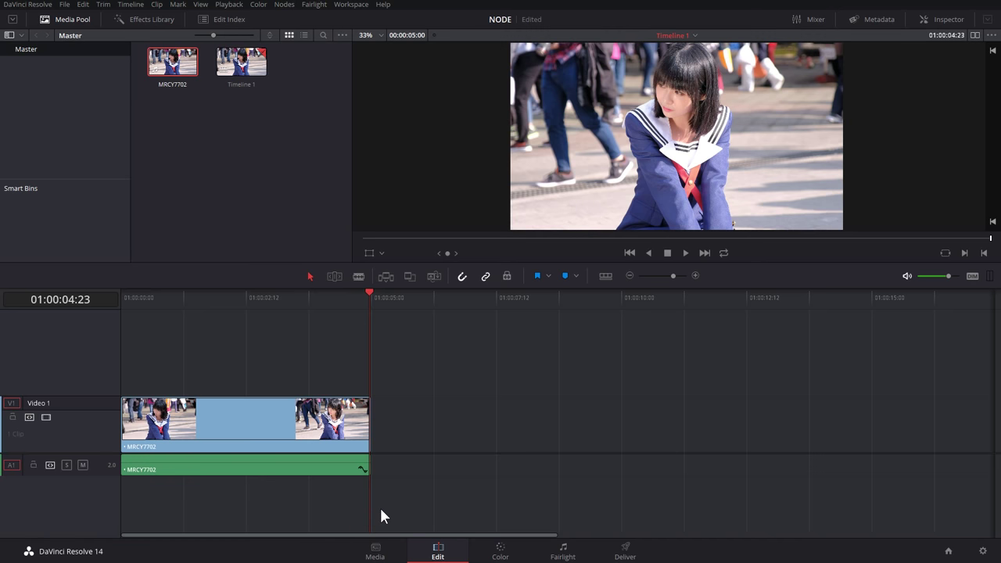
On the Color page, add serial nodes to make a three-node corrector chain and spread them out.
left_click(495, 549)
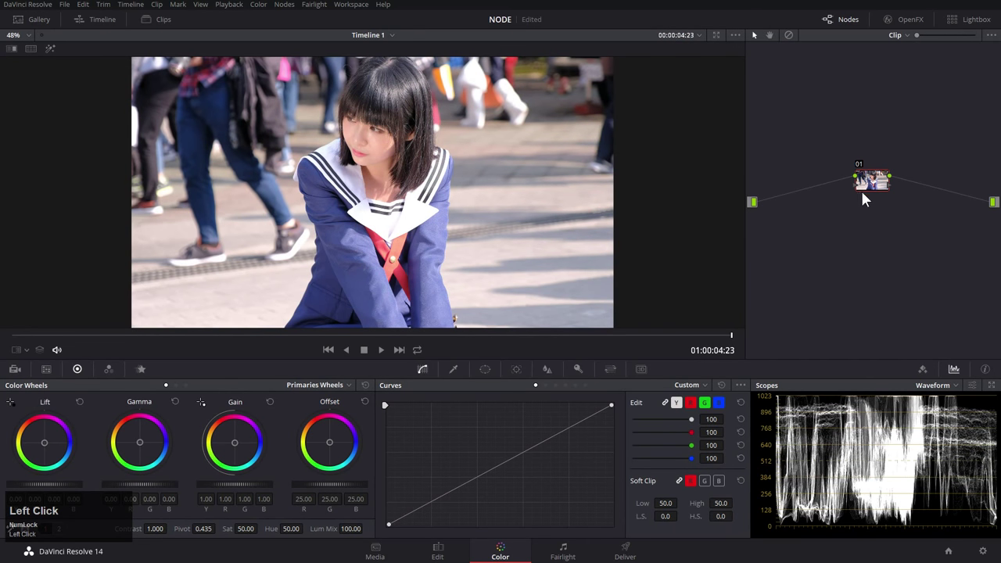
key("alt+s")
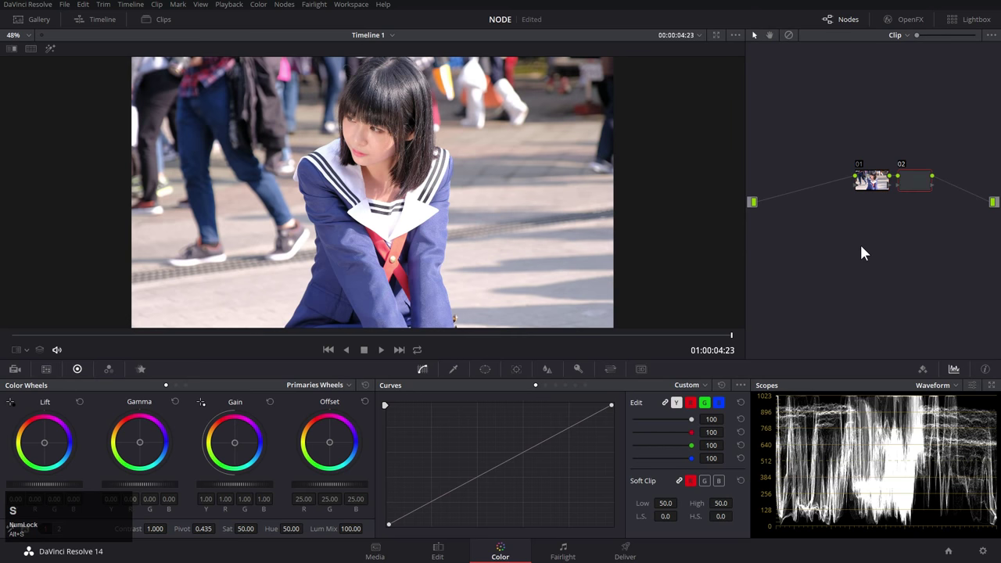
key("shift+s")
right_click(847, 249)
left_click_drag(897, 360, 869, 189)
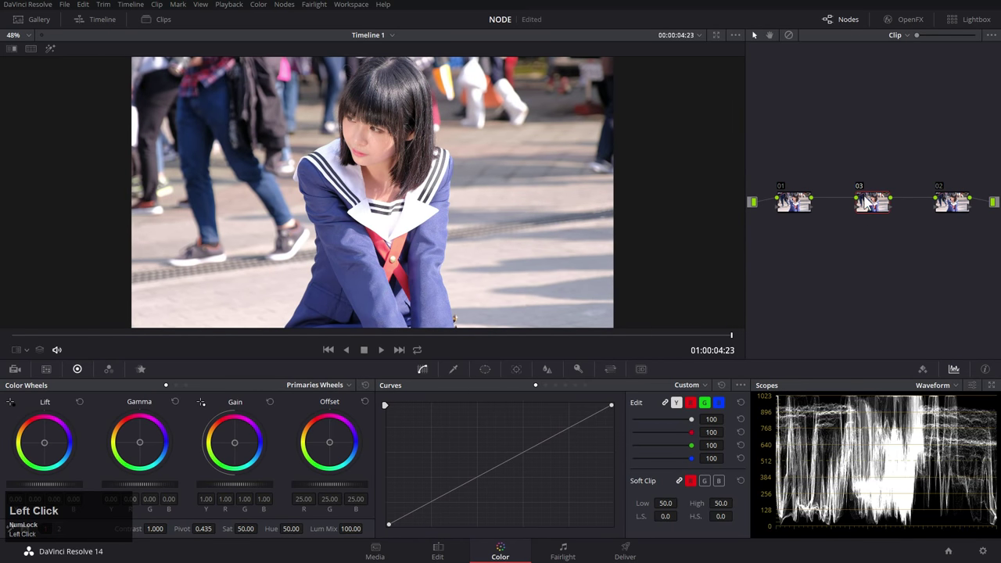
Bring up the middle node's options and choose Change Label to rename it.
right_click(874, 208)
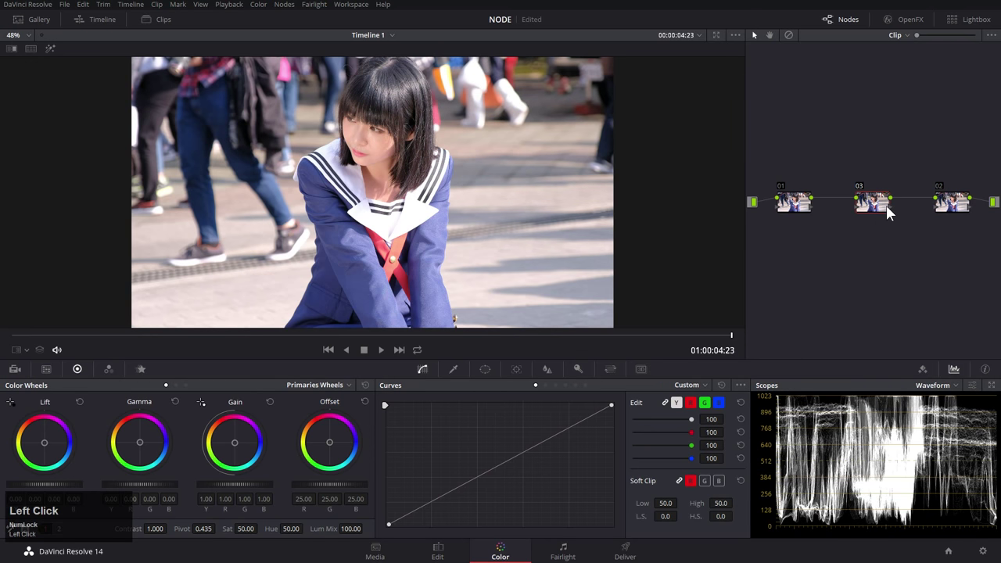
right_click(869, 196)
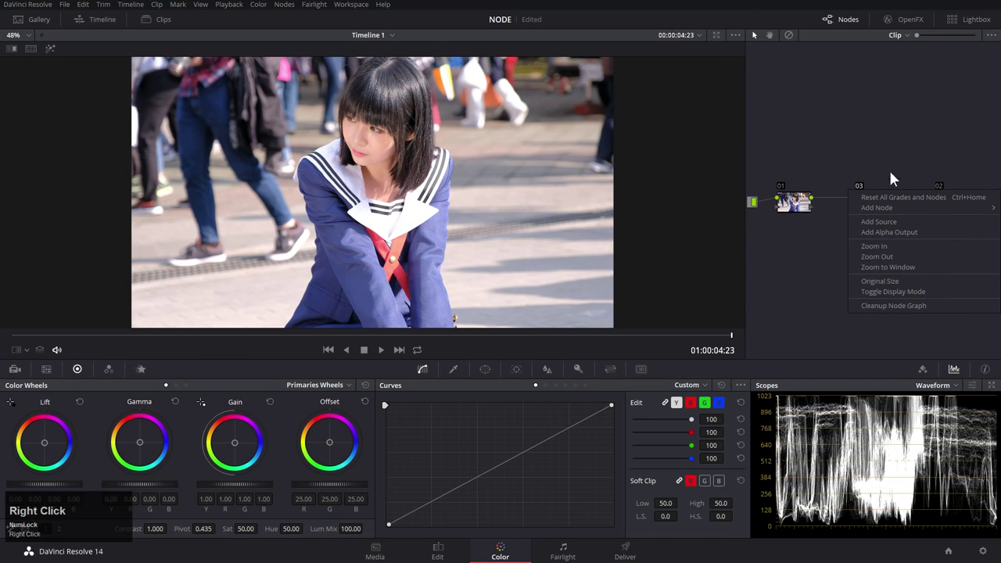
left_click(901, 153)
right_click(875, 209)
left_click(894, 232)
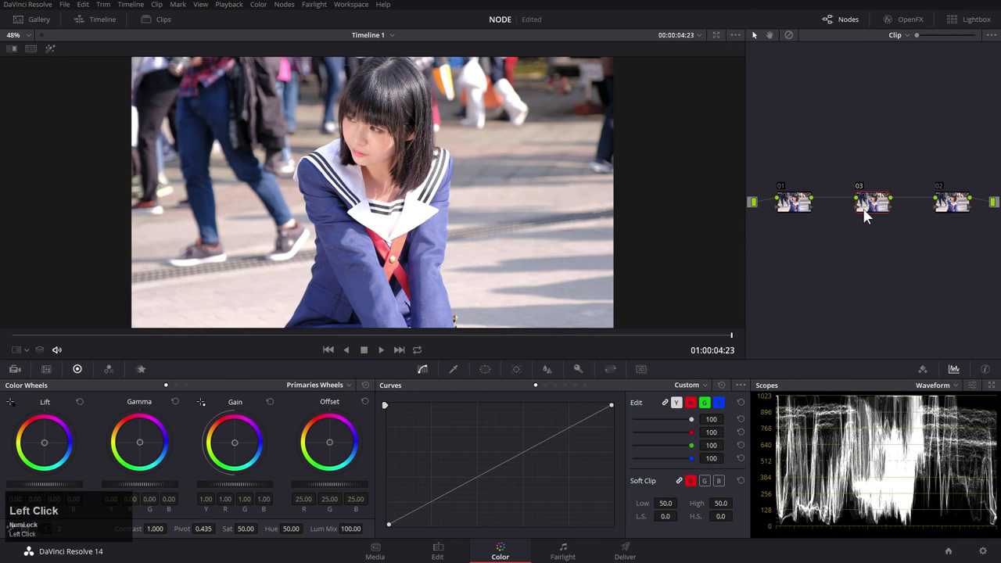
right_click(871, 214)
Label the middle node 'LUT'.
left_click(890, 237)
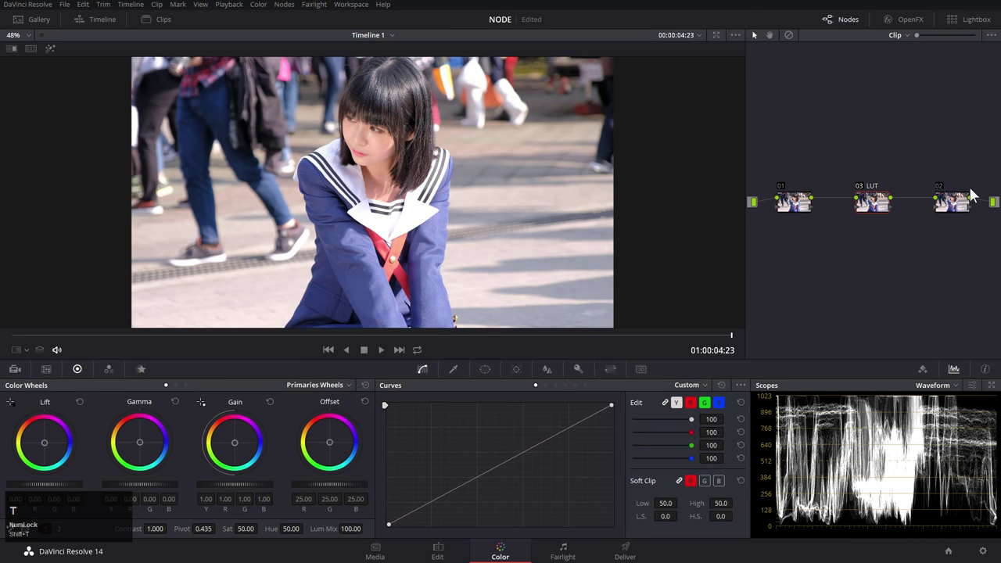
left_click(963, 195)
key("t")
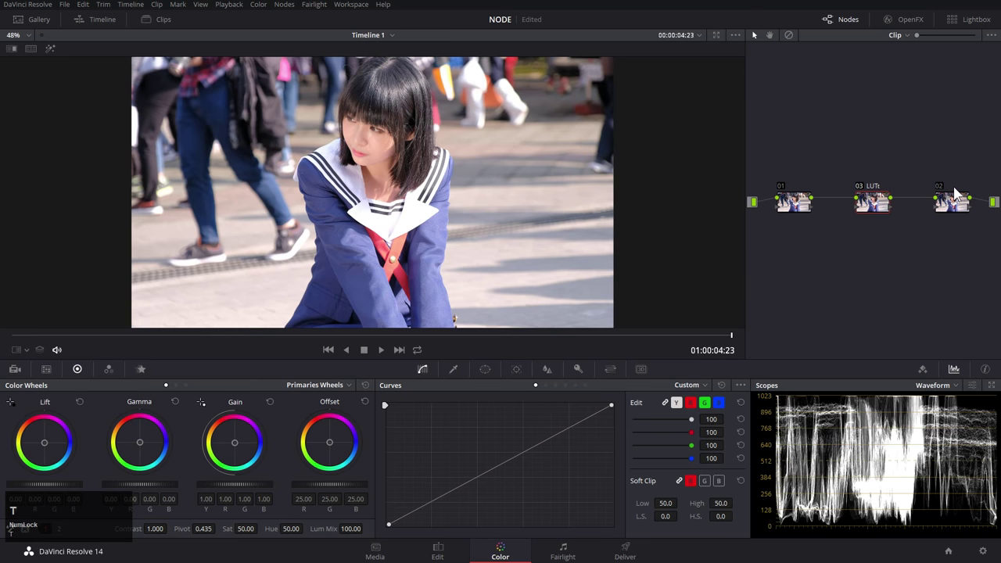
key("BackSpace")
left_click(957, 202)
Apply a film-look 3D LUT from the 3DLUTs list to the LUT node.
right_click(957, 202)
left_click(940, 156)
right_click(874, 204)
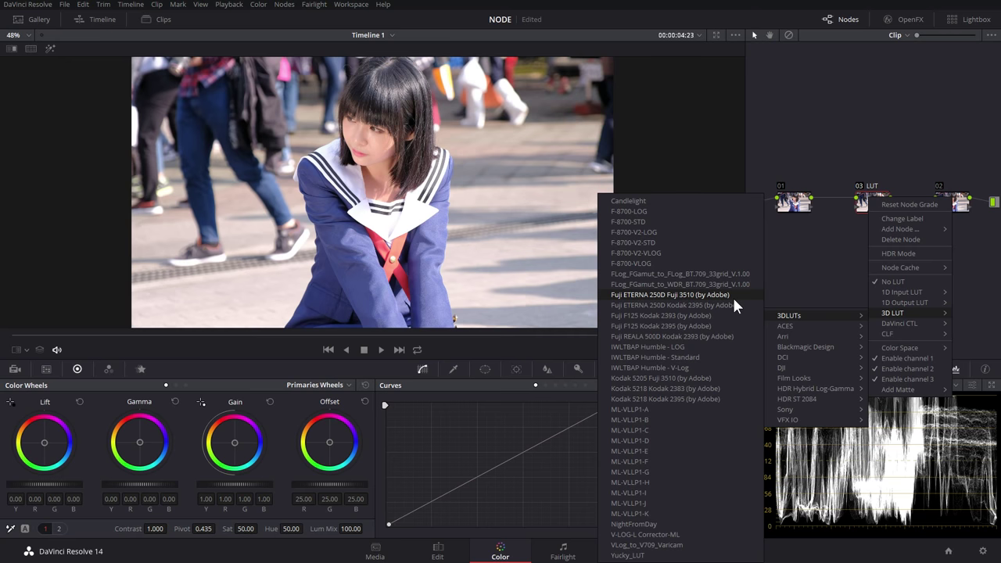
left_click(736, 304)
right_click(886, 207)
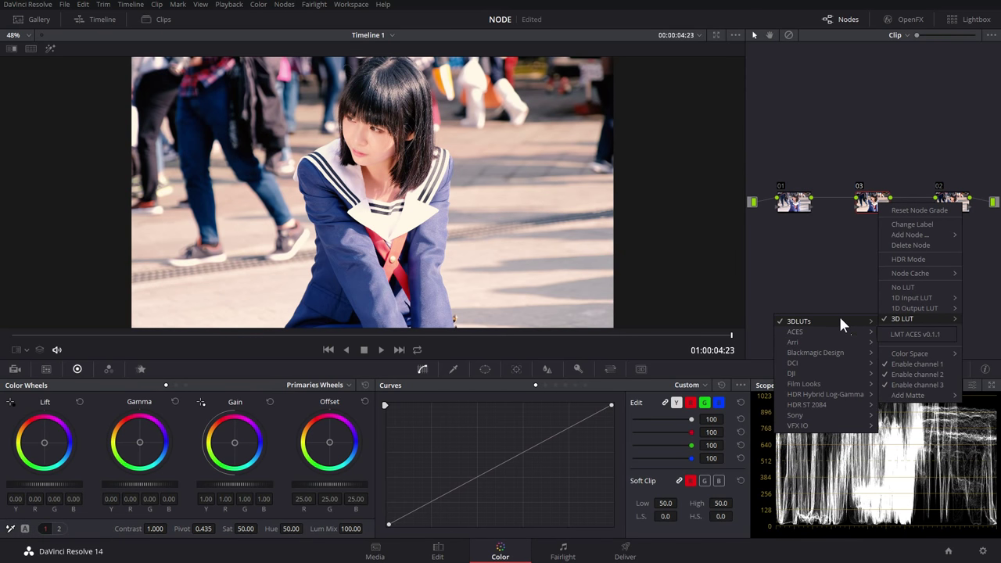
left_click(736, 310)
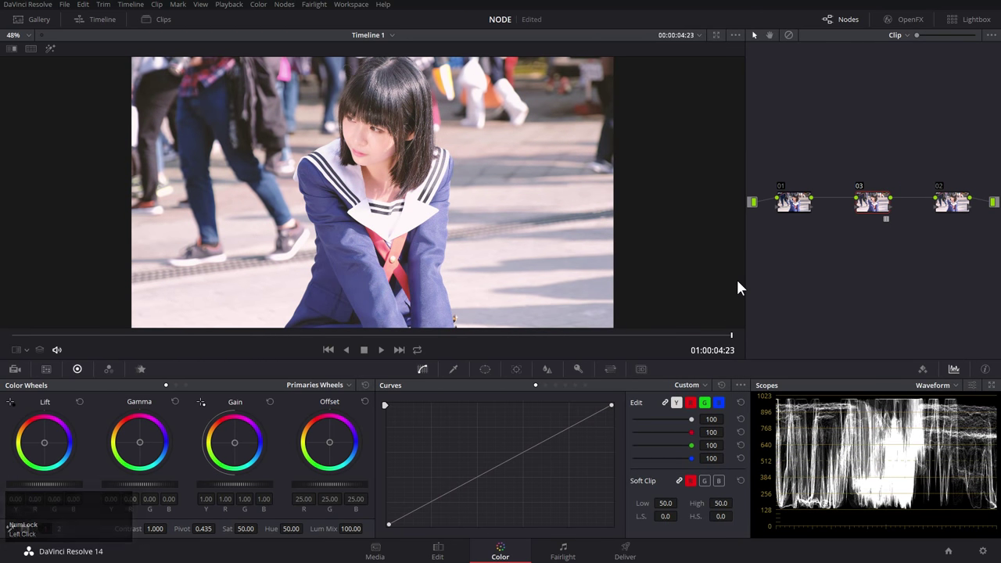
Grab a still of the graded frame into the Film Looks album and try another film LUT.
right_click(872, 208)
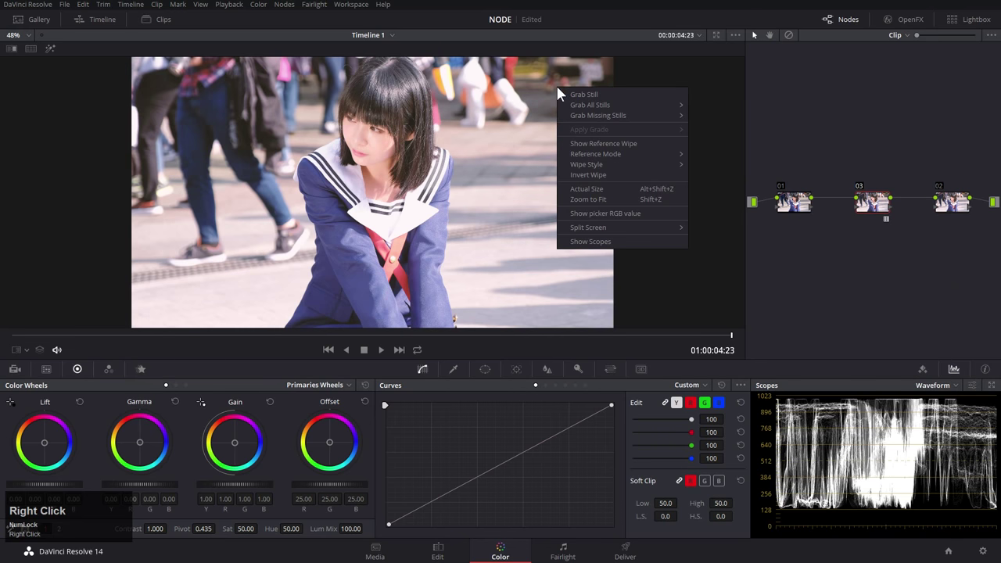
left_click(578, 95)
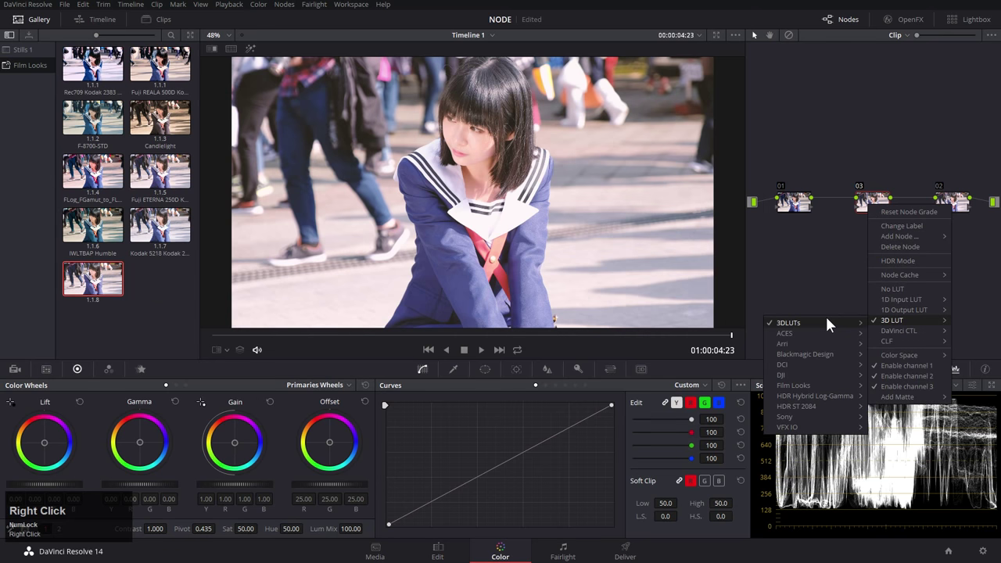
right_click(835, 323)
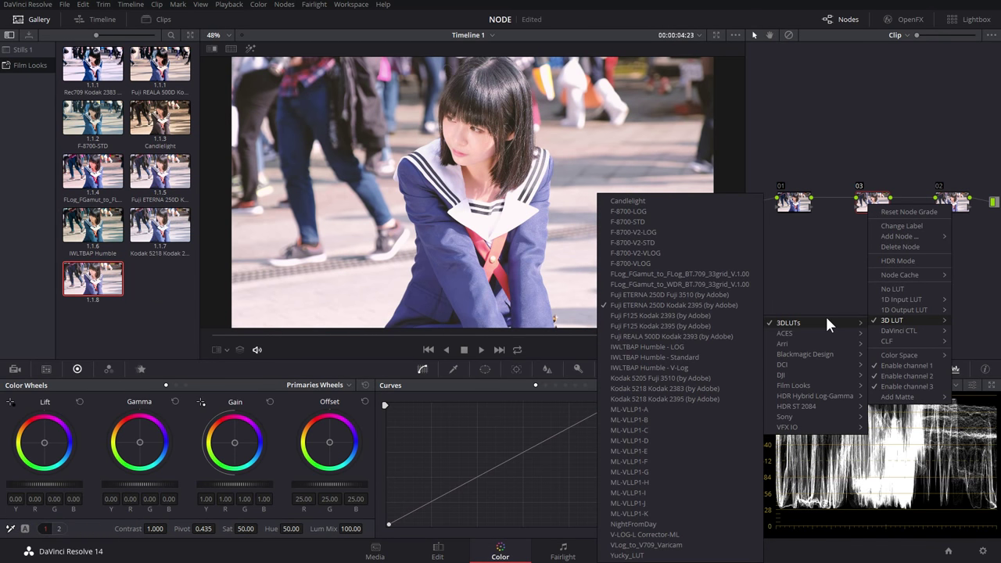
left_click(173, 349)
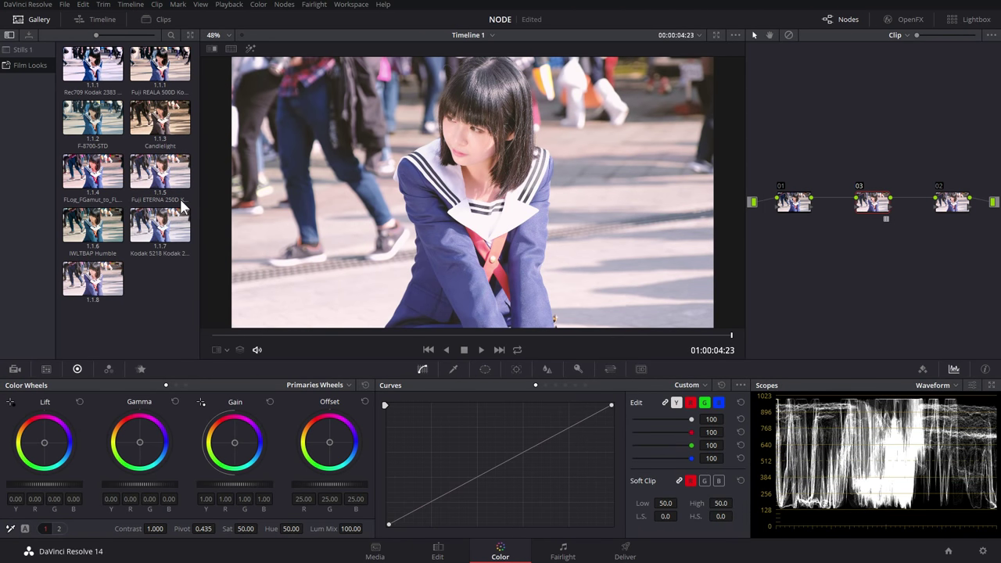
Rename still 1.1.5 after the Fuji ETERNA 250D Kodak 2395 look, then undo to restore the grade.
left_click(187, 207)
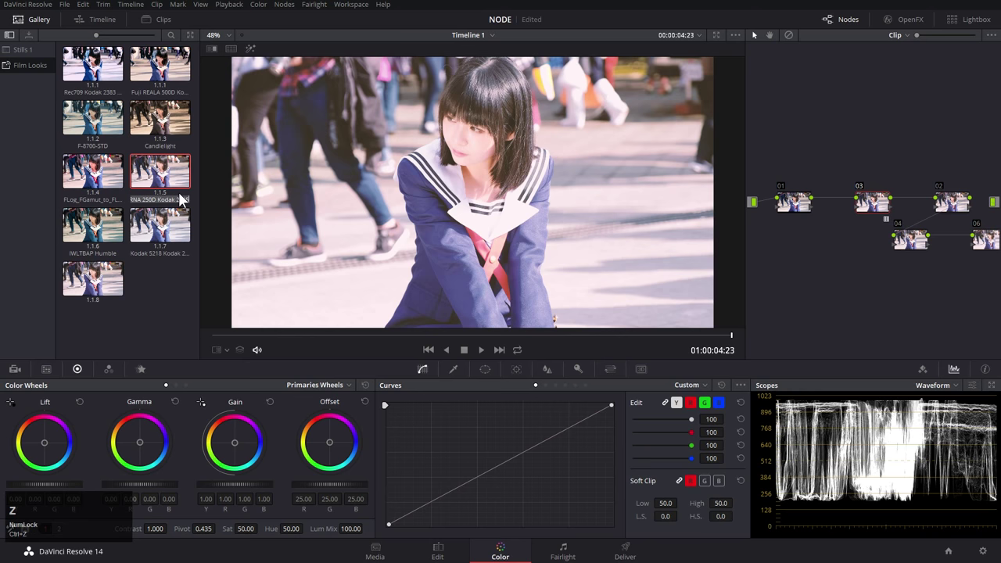
key("ctrl+z")
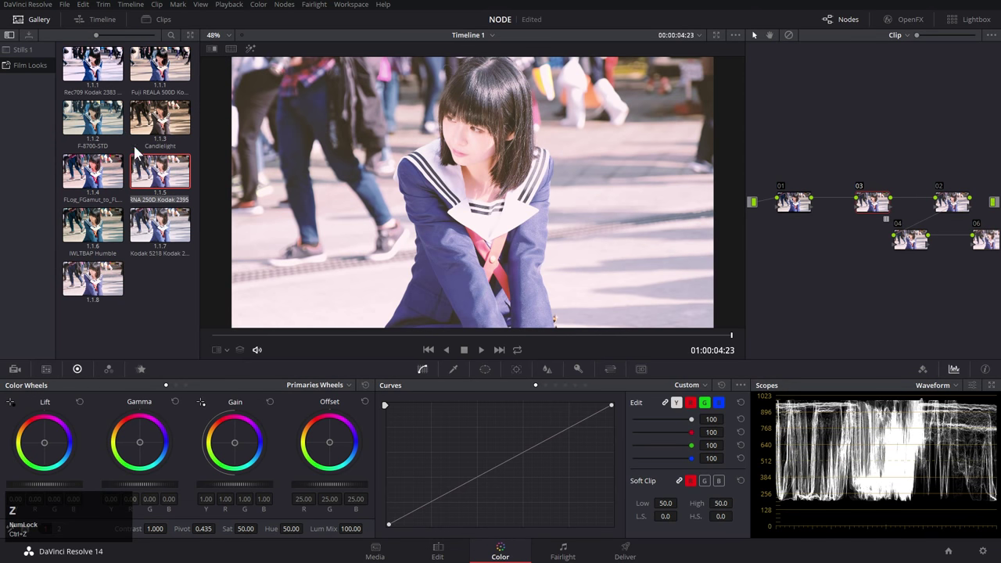
left_click(86, 13)
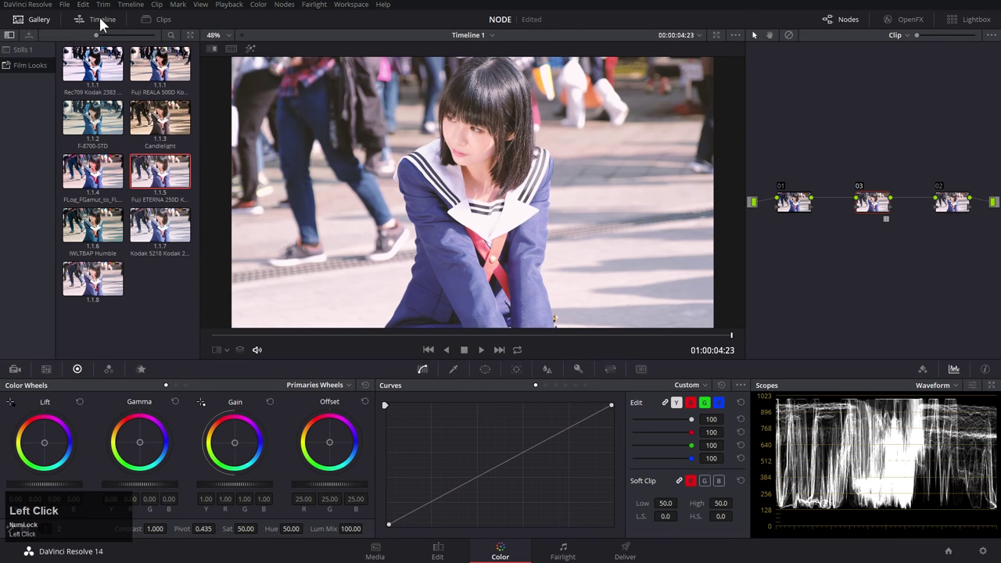
Enlarge the gallery thumbnails, switch node 03 to a different LUT and select still 1.1.8.
left_click(482, 371)
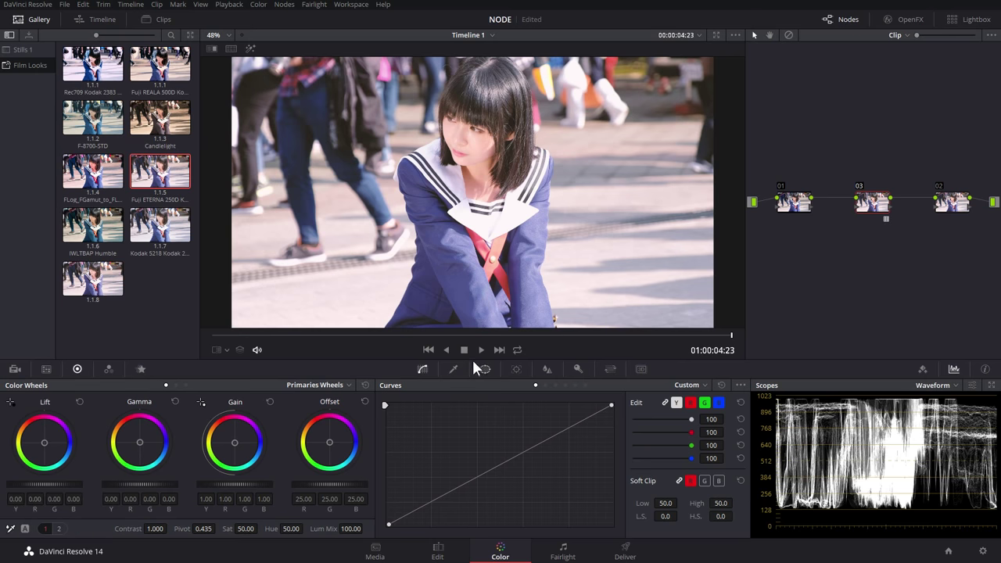
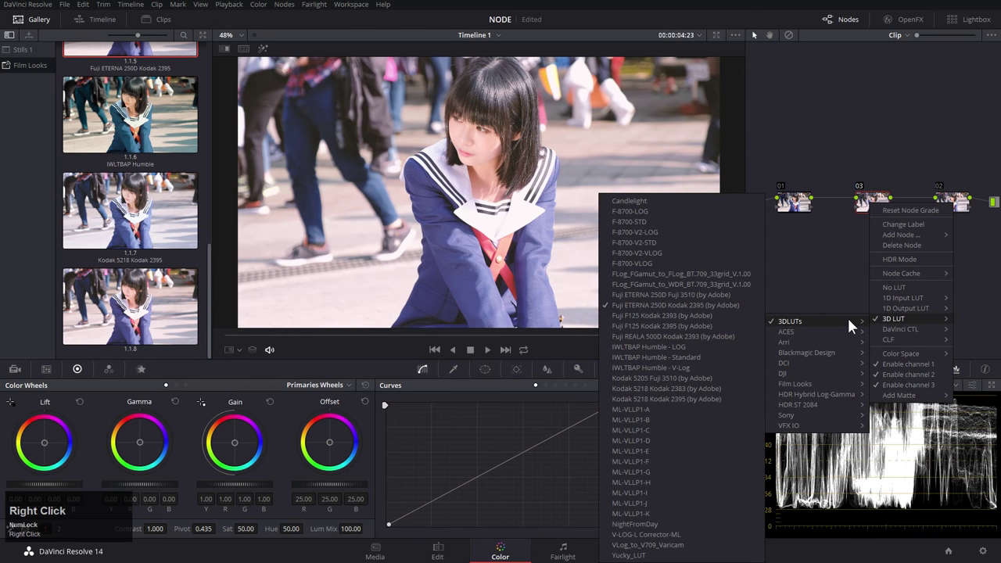
left_click(711, 305)
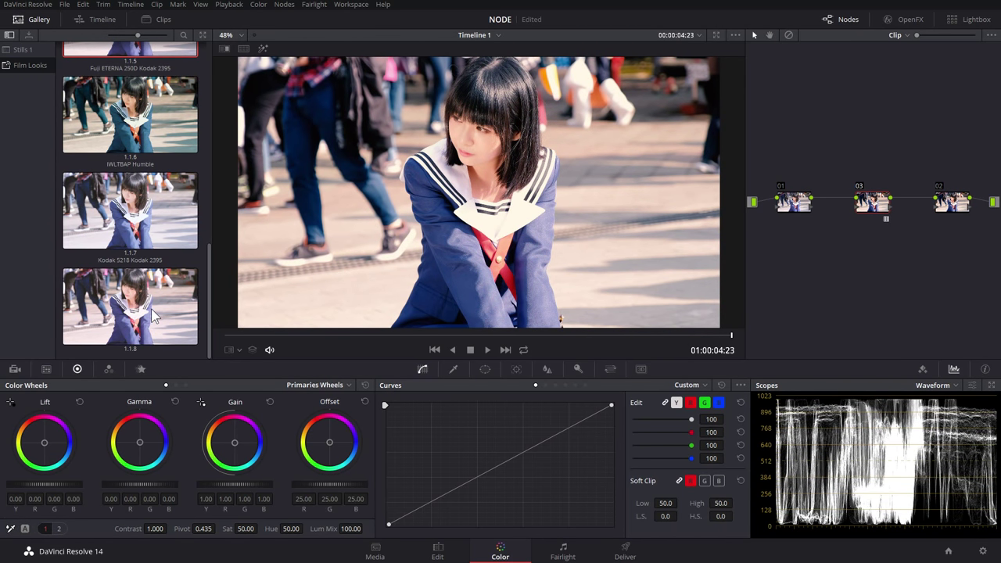
left_click(165, 310)
Delete still 1.1.8 from the Film Looks album and confirm its removal.
right_click(168, 314)
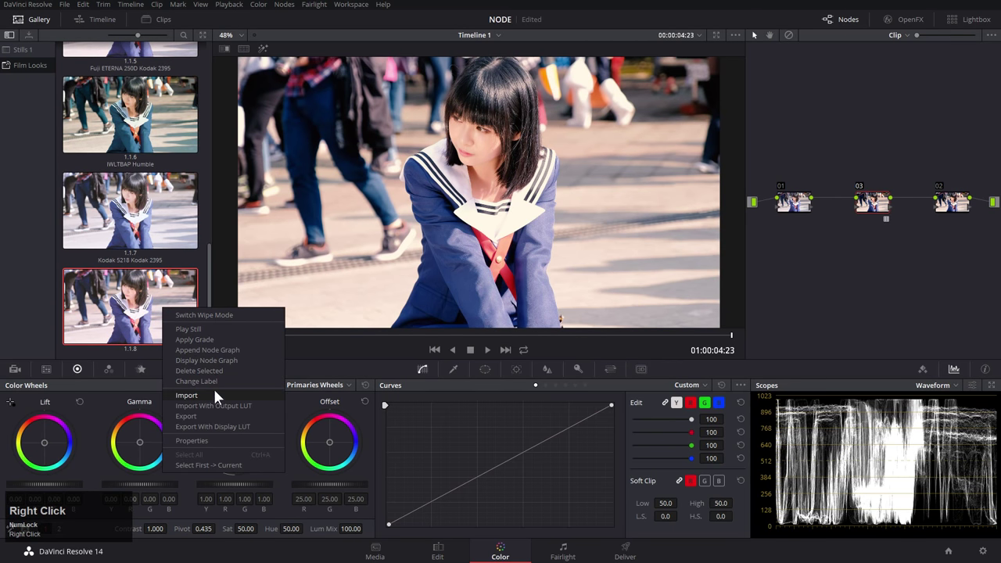
left_click(219, 381)
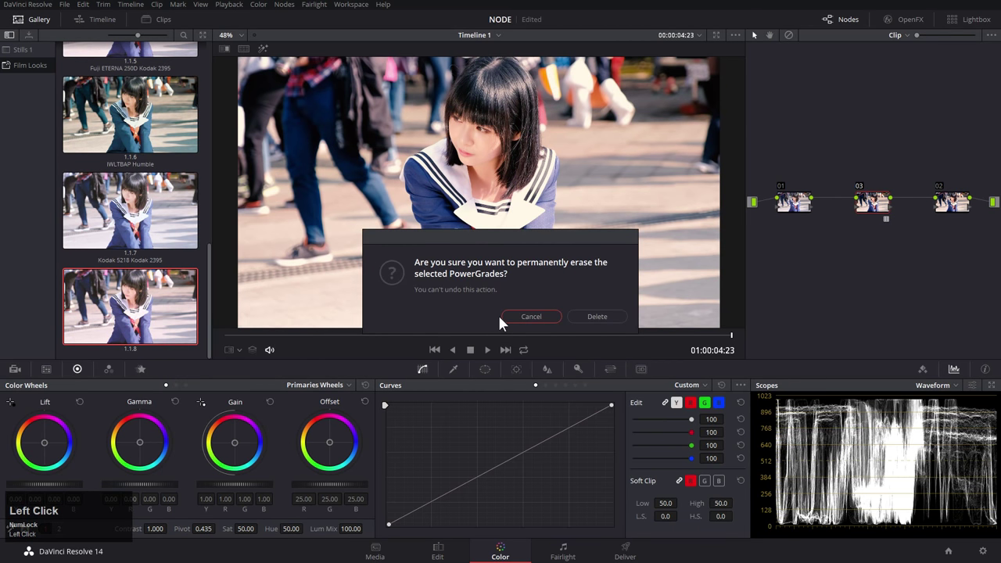
scroll("up", 3)
scroll("down", 3)
right_click(881, 207)
left_click(870, 201)
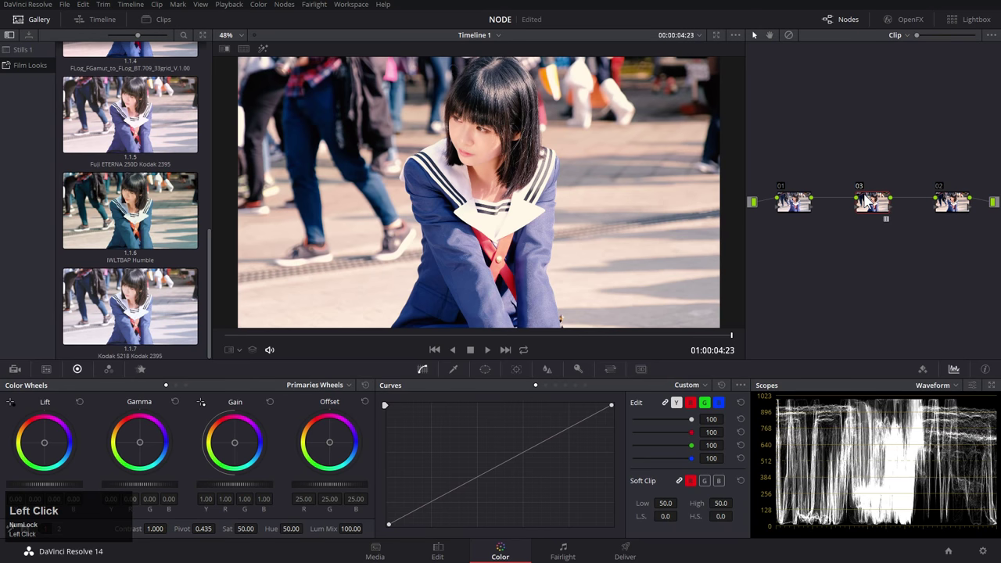
Disable LUT node 03 so the clip returns to its ungraded look.
key("shift+d")
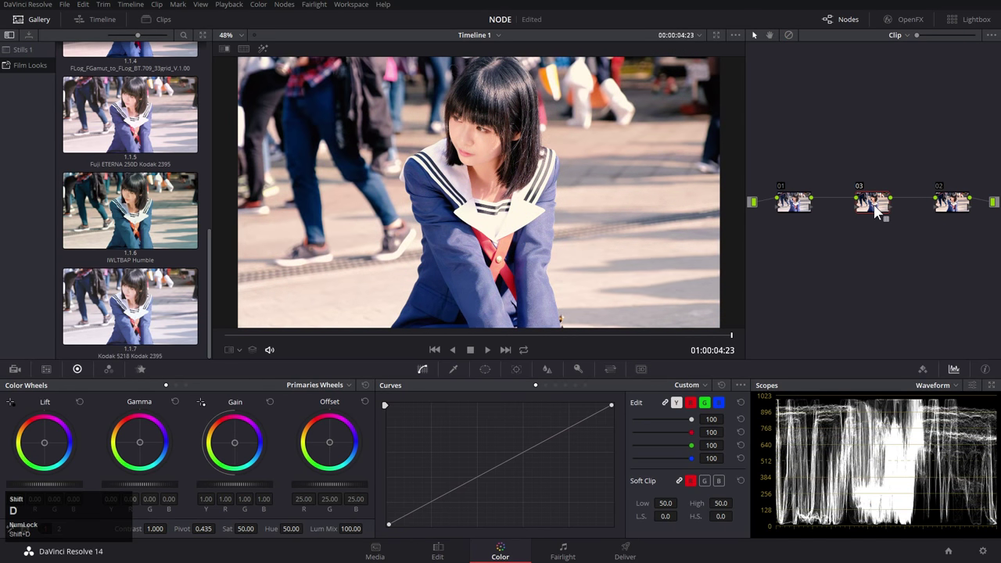
key("ctrl+d")
scroll("up", 3)
Enable Split Screen Gallery Grades and select nine stills for a full-screen 3x3 comparison.
left_click(246, 53)
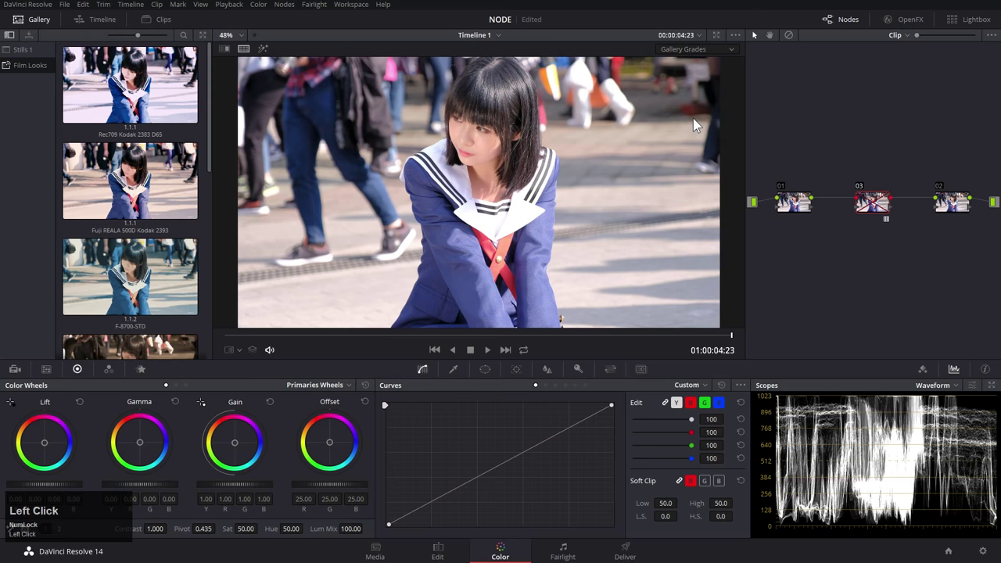
scroll("down", 3)
left_click(136, 311)
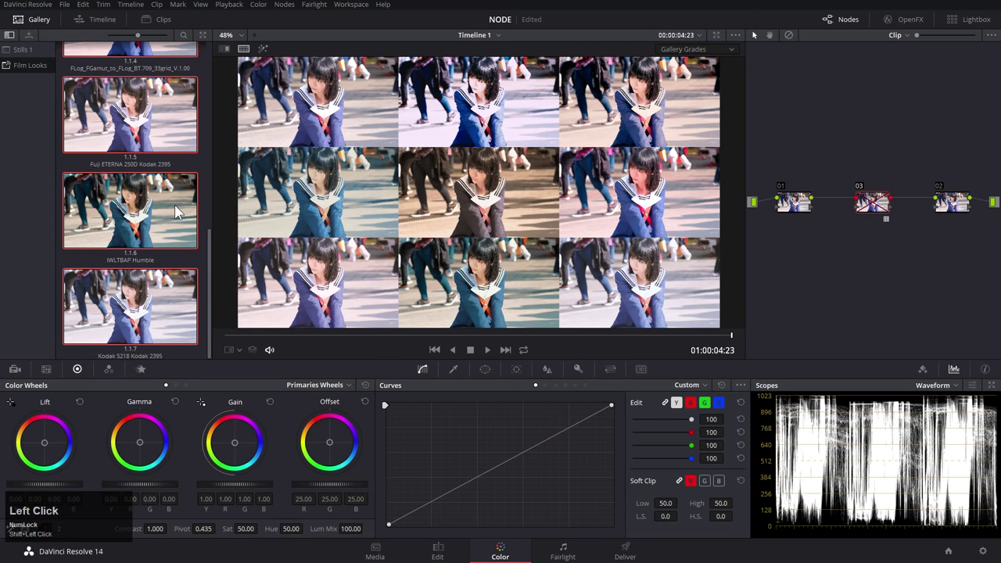
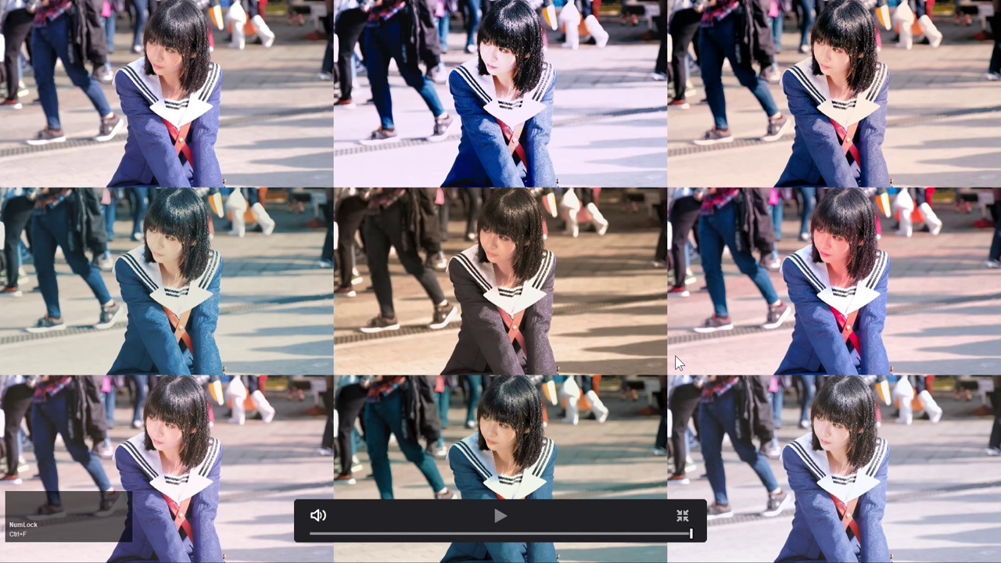
Start playback of the full-screen nine-look comparison grid.
left_click(429, 420)
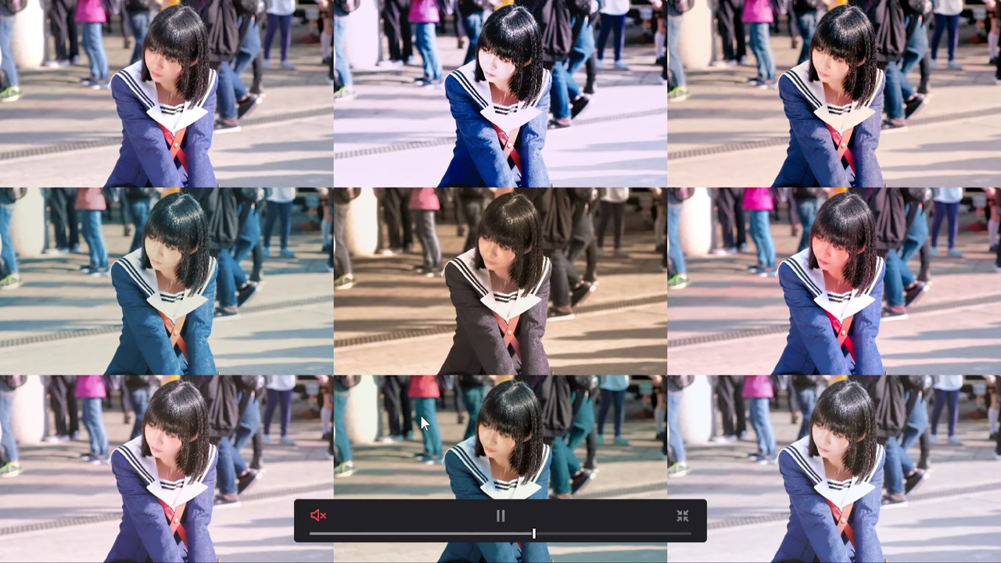